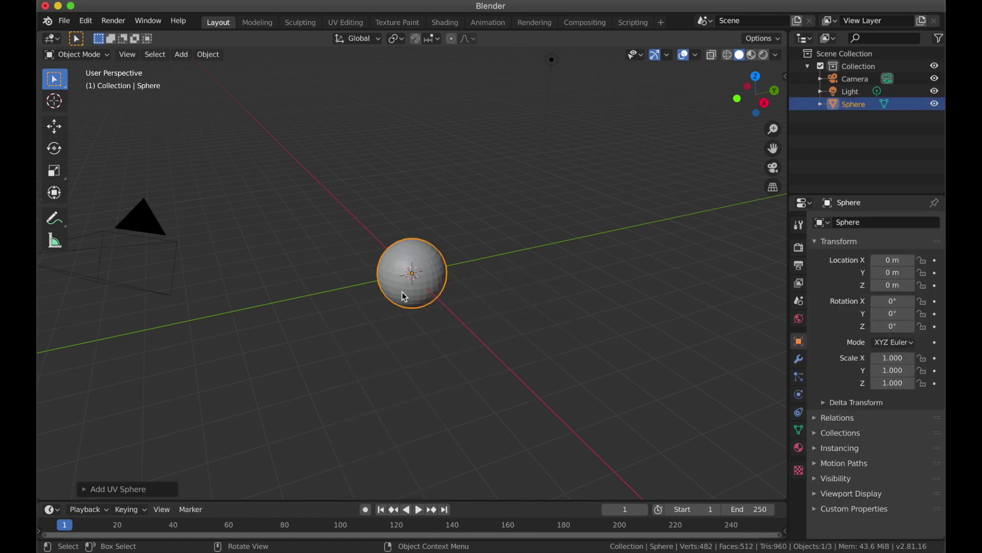
Enter Edit Mode on the UV sphere with all its vertices selected.
{"action": "scroll", "scroll_direction": "down", "scroll_amount": 3}
{"action": "scroll", "scroll_direction": "up", "scroll_amount": 3}
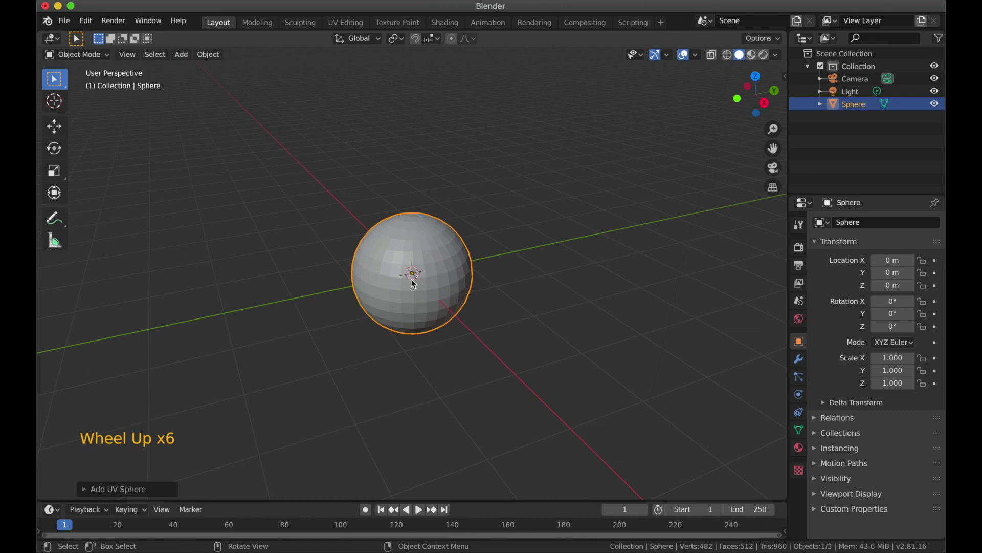
{"action": "key", "text": "Tab"}
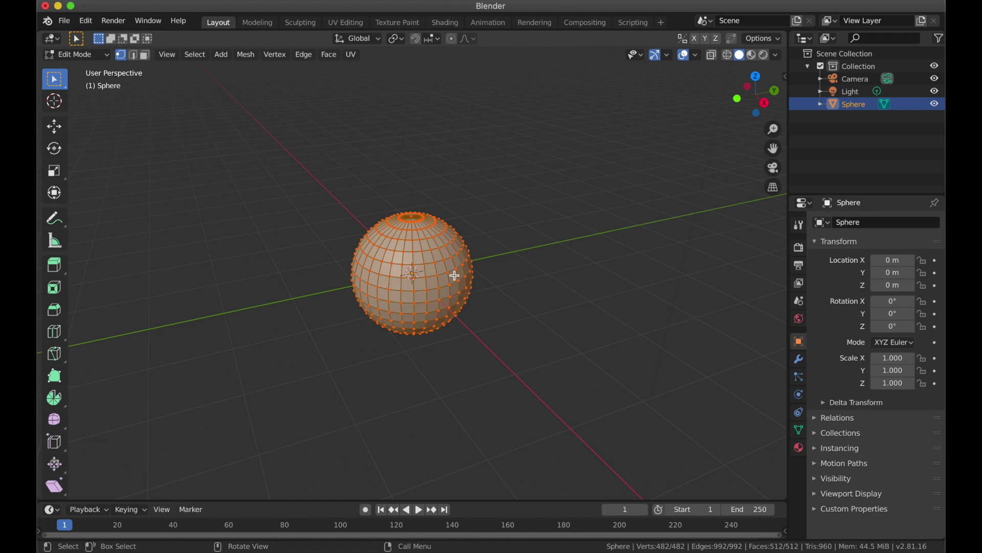
{"action": "middle_click", "coordinate": [457, 211]}
{"action": "scroll", "scroll_direction": "up", "scroll_amount": 3}
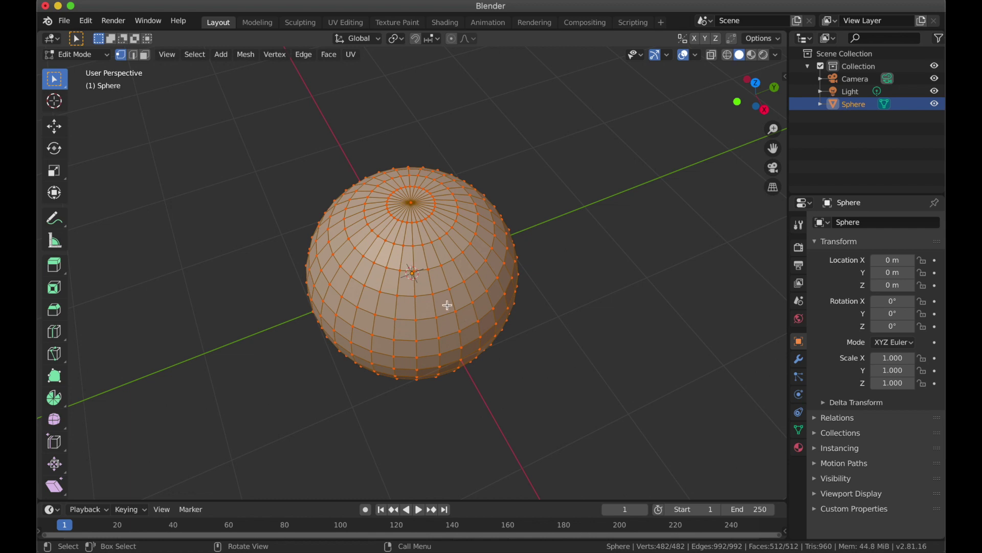
Clear the selection and circle-select a wedge of faces on the sphere.
{"action": "key", "text": "alt+a"}
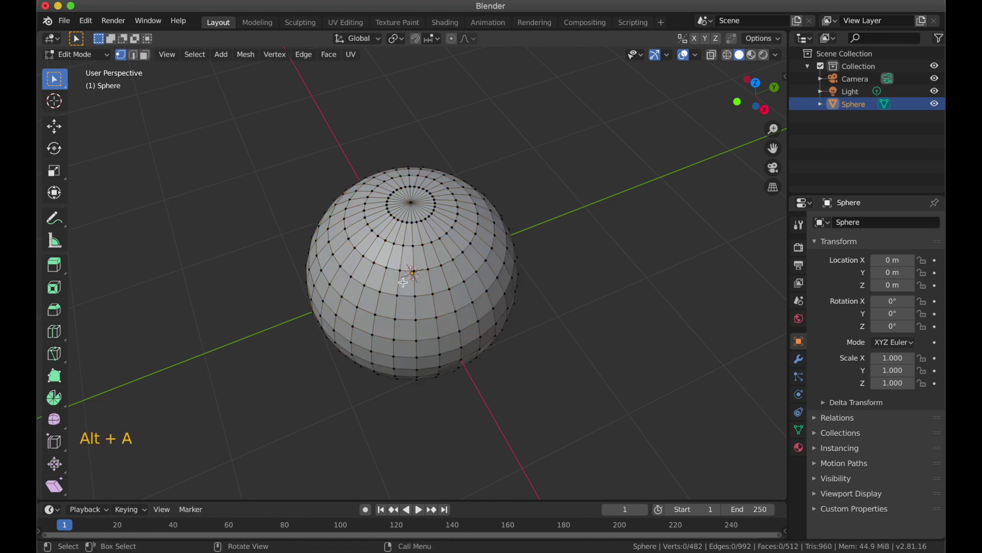
{"action": "key", "text": "3"}
{"action": "key", "text": "c"}
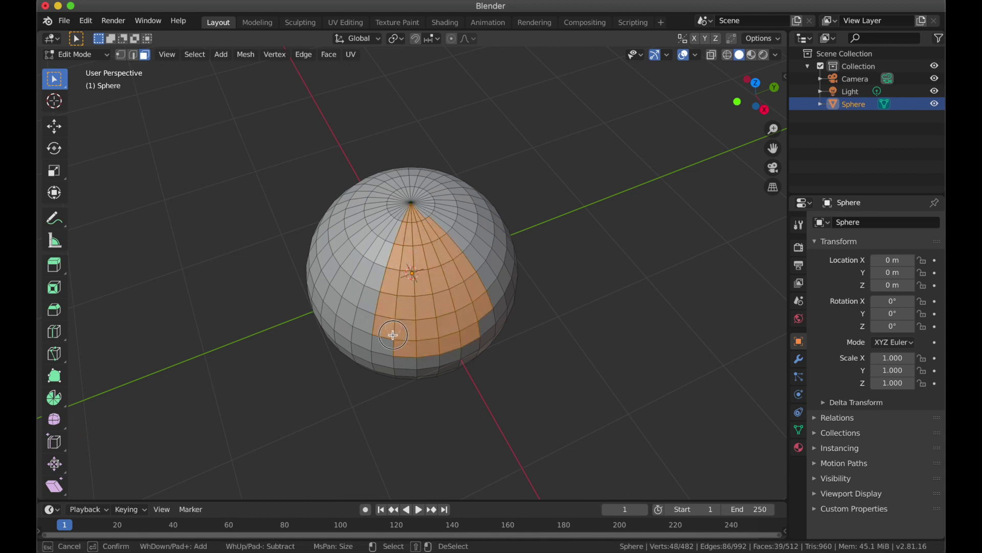
{"action": "middle_click", "coordinate": [406, 328]}
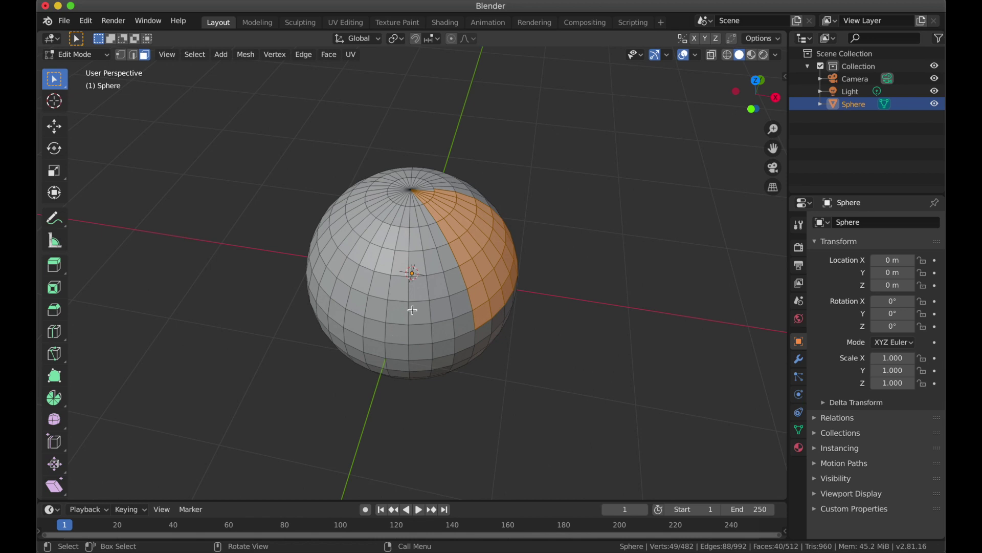
Return to Object Mode and request deletion of the sphere.
{"action": "key", "text": "Tab"}
{"action": "key", "text": "x"}
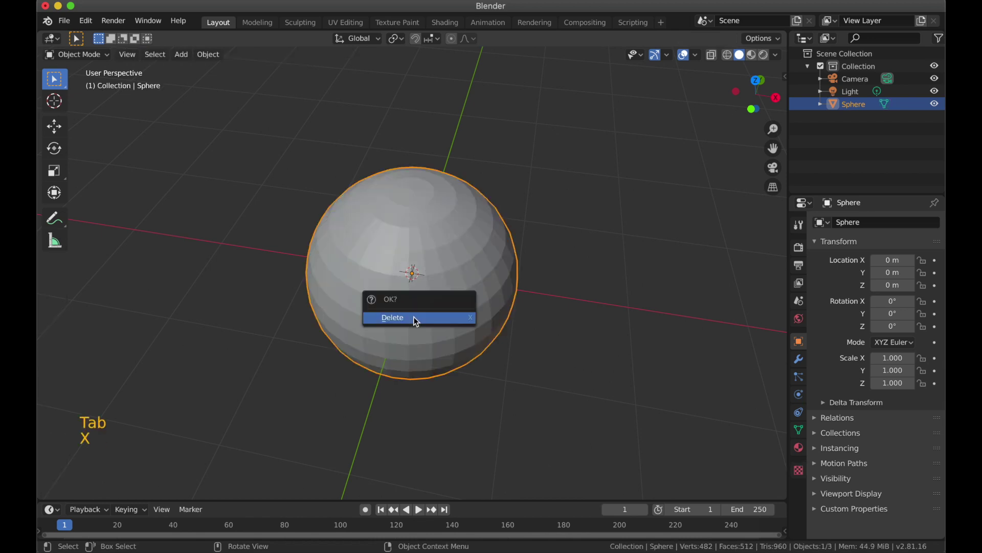
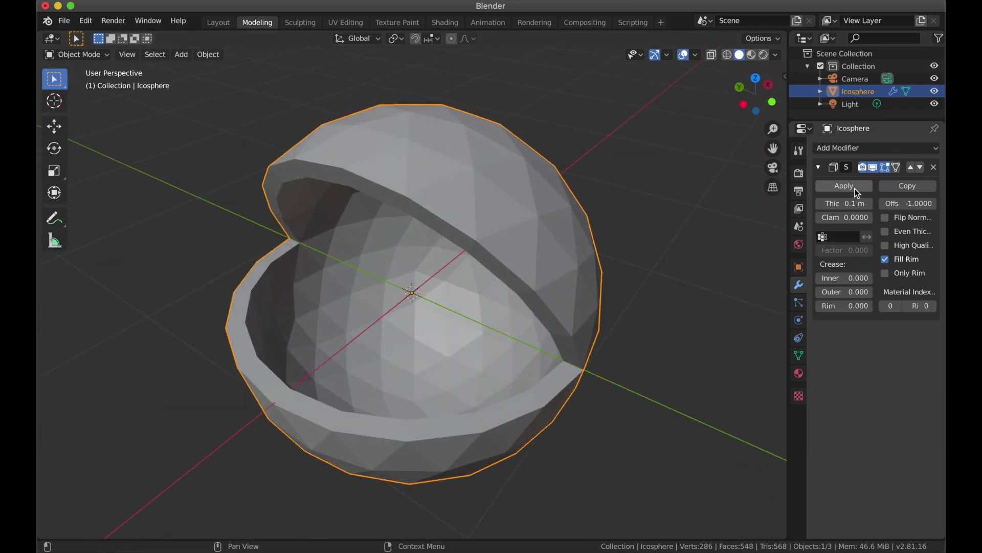
Apply the Solidify modifier so the shell's wall thickness becomes real geometry.
{"action": "left_click", "coordinate": [858, 191]}
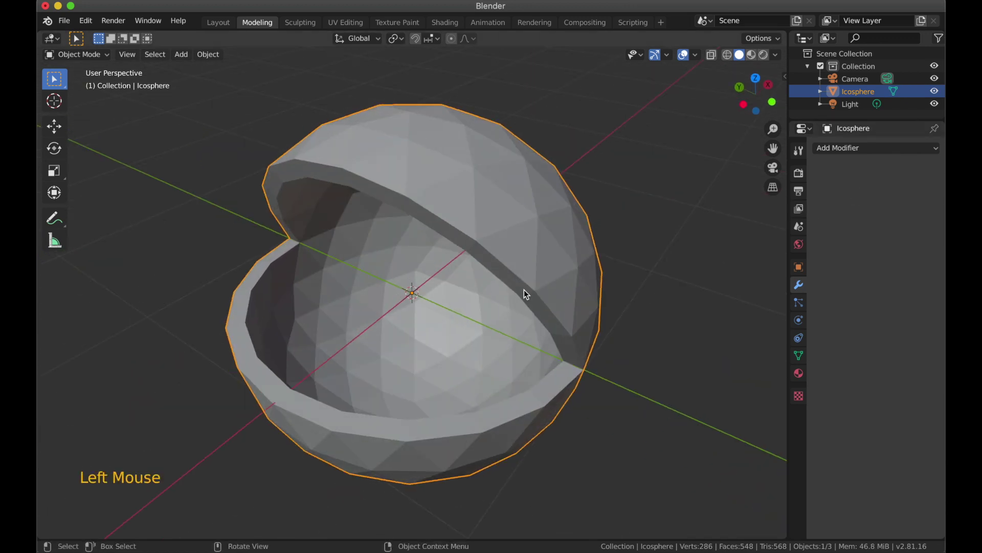
{"action": "middle_click", "coordinate": [517, 272]}
{"action": "middle_click", "coordinate": [523, 271]}
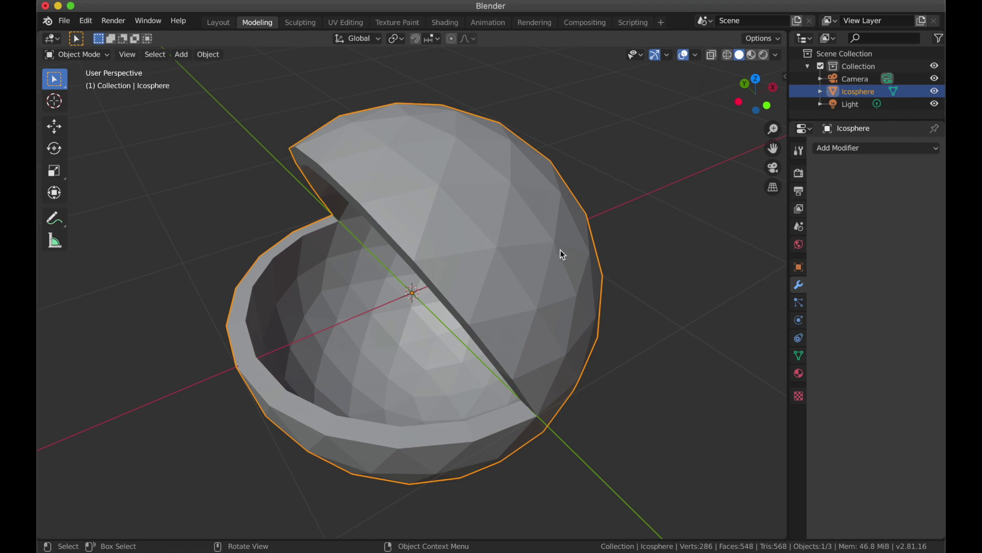
{"action": "key", "text": "ctrl+1"}
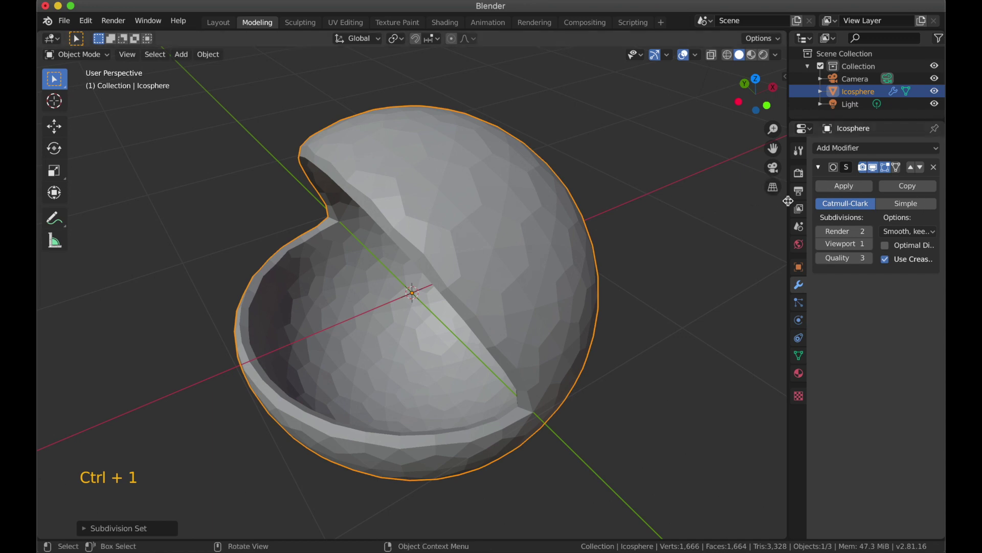
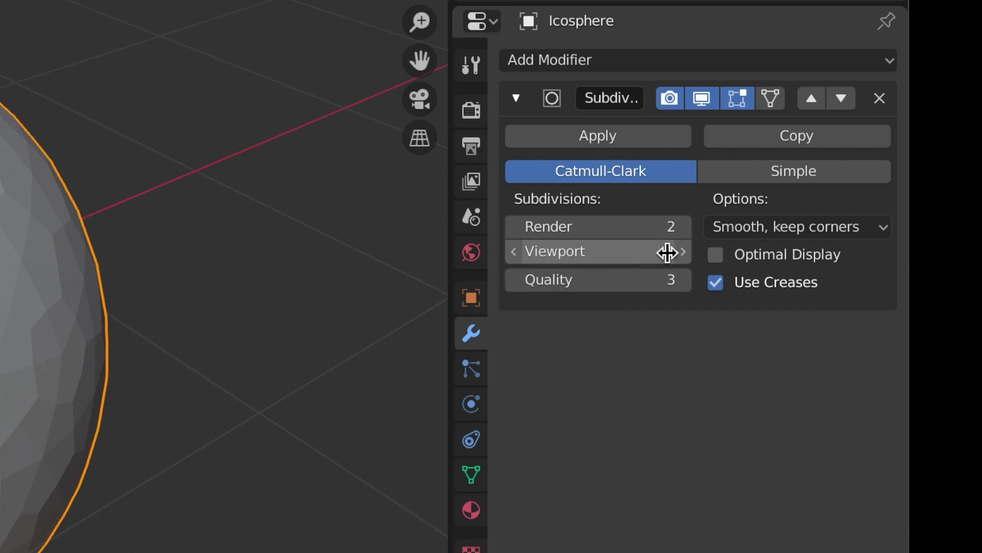
{"action": "key", "text": "ctrl+2"}
{"action": "key", "text": "ctrl+1"}
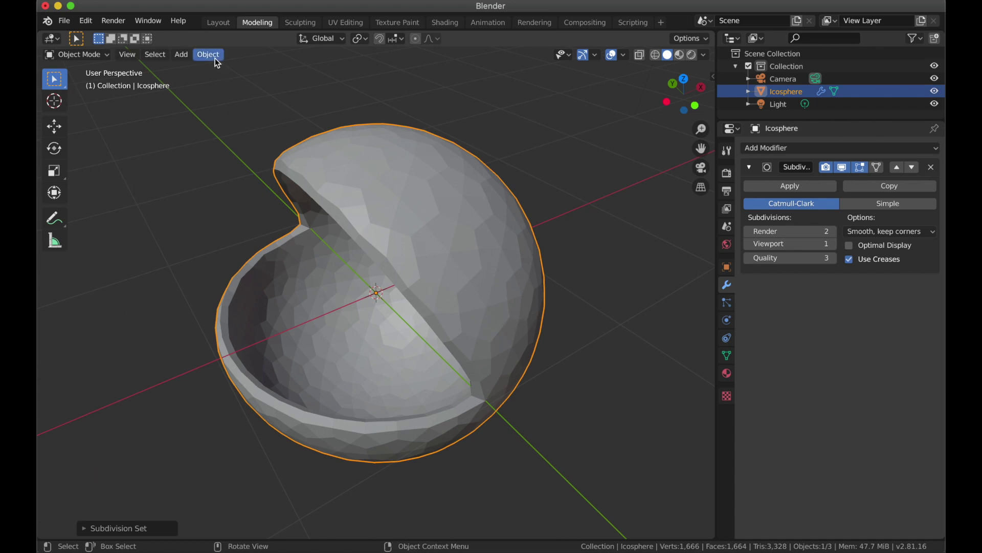
Set Shade Smooth on the icosphere shell and look into the mouth.
{"action": "left_click", "coordinate": [217, 61]}
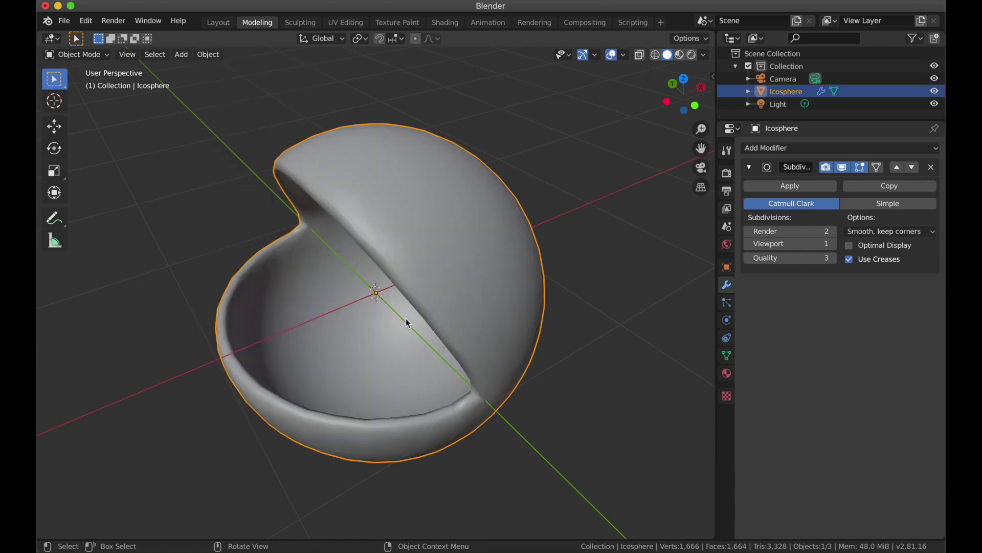
{"action": "middle_click", "coordinate": [509, 309]}
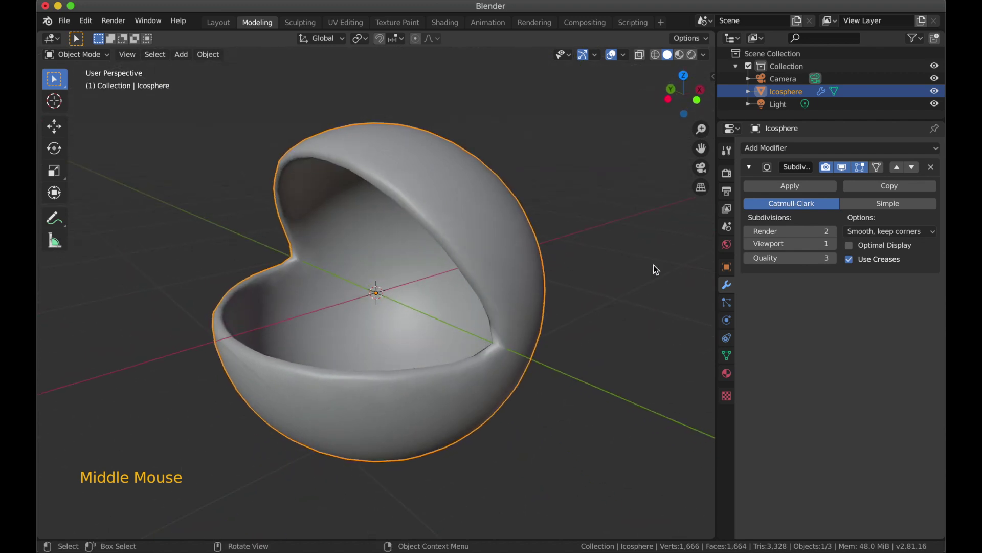
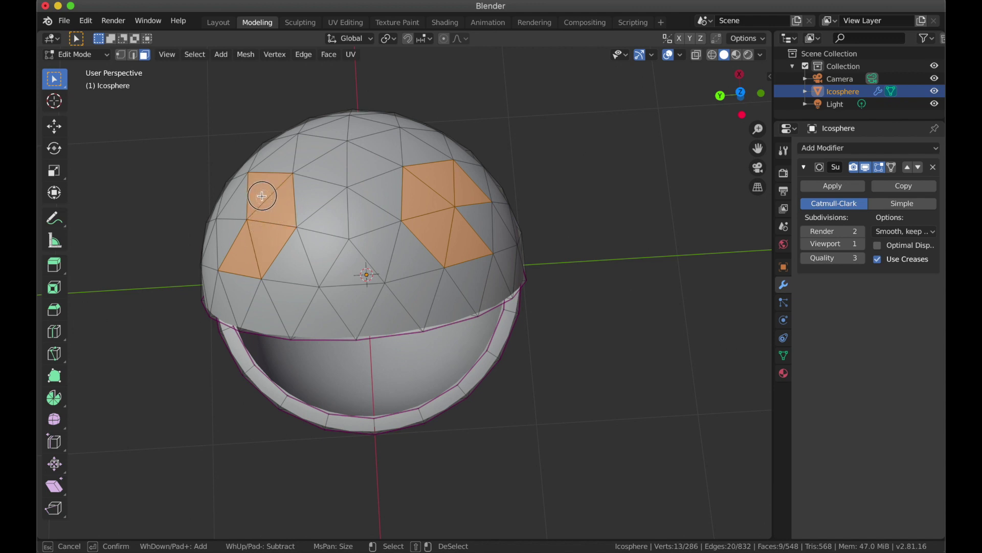
Zoom out to view the selected eye-patch faces on the sphere's upper front.
{"action": "scroll", "scroll_direction": "down", "scroll_amount": 3}
{"action": "middle_click", "coordinate": [428, 288]}
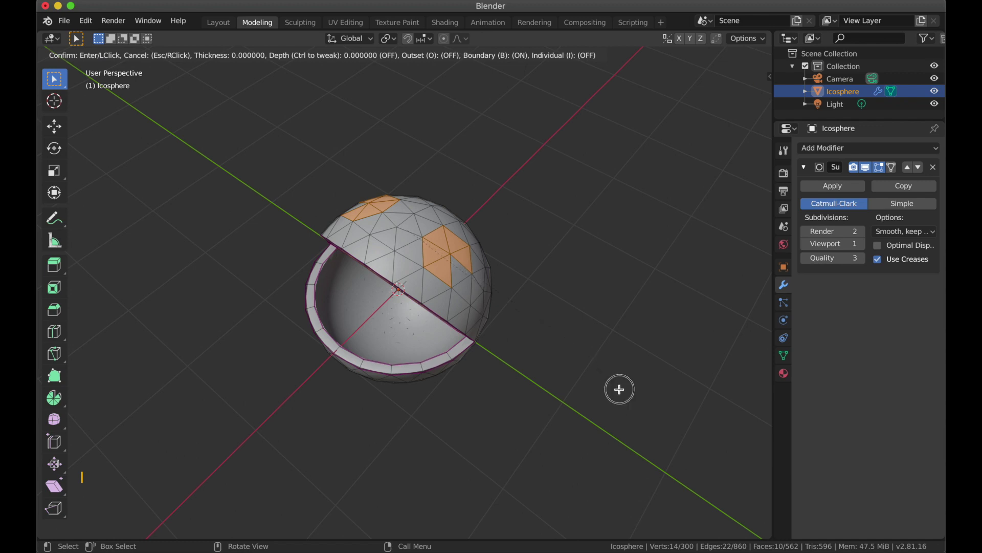
{"action": "double_click", "coordinate": [178, 511]}
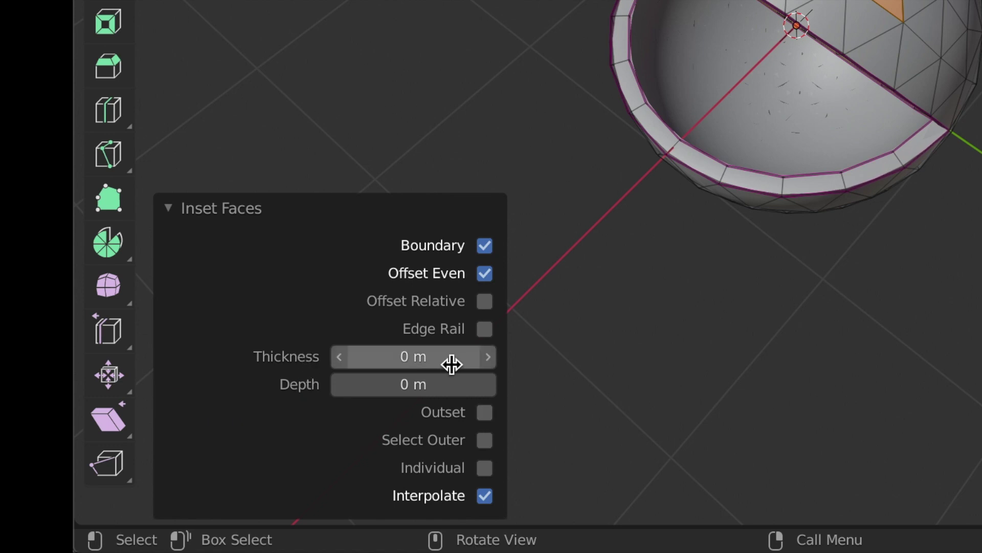
{"action": "scroll", "scroll_direction": "up", "scroll_amount": 3}
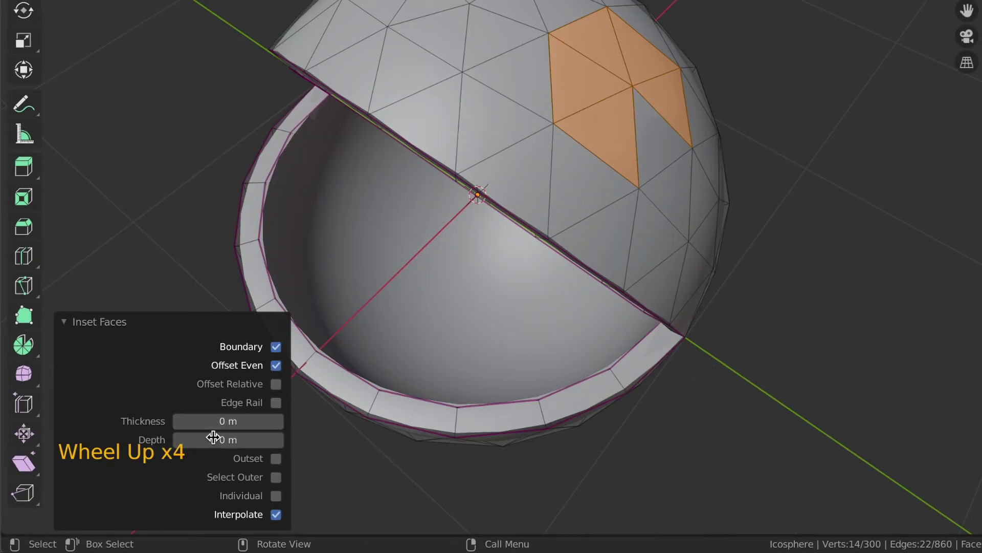
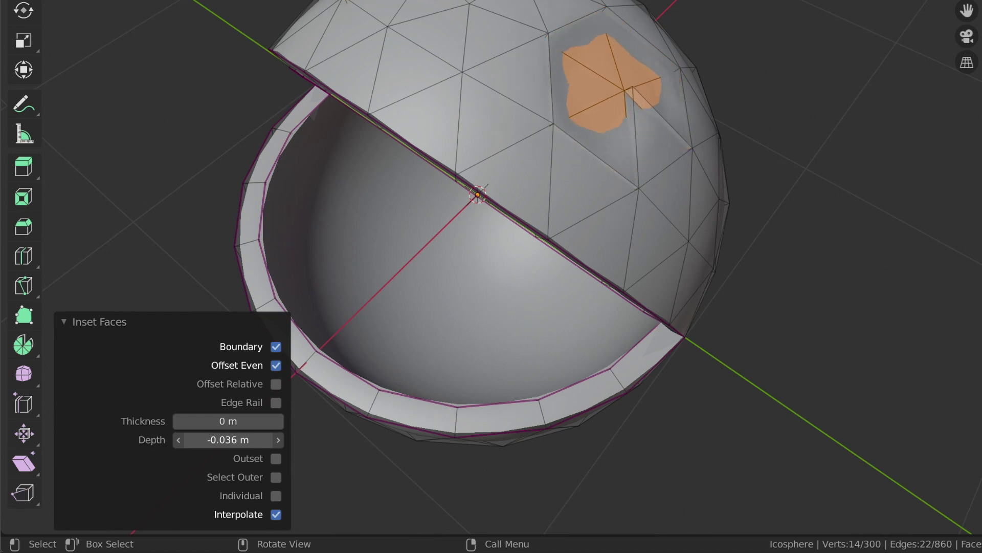
{"action": "scroll", "scroll_direction": "down", "scroll_amount": 3}
{"action": "middle_click", "coordinate": [440, 378]}
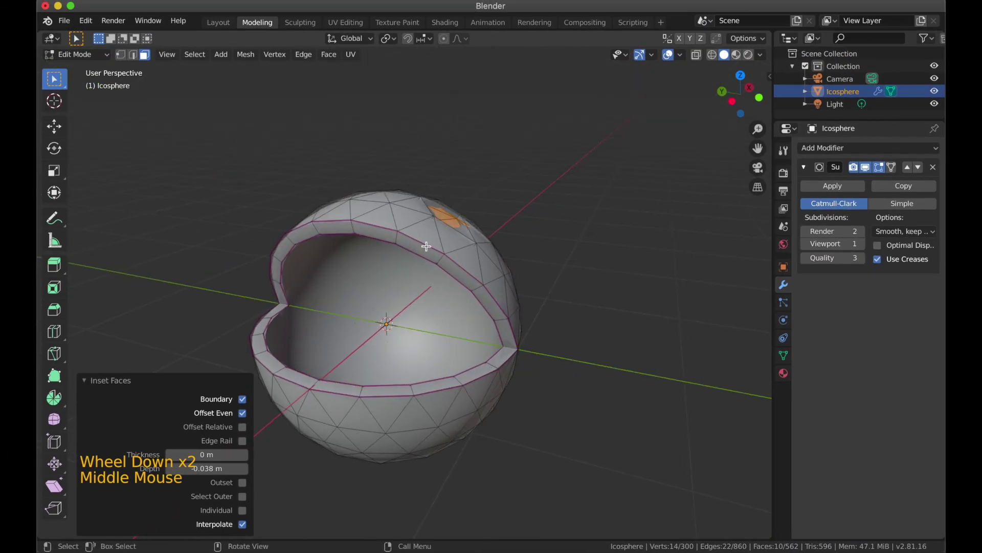
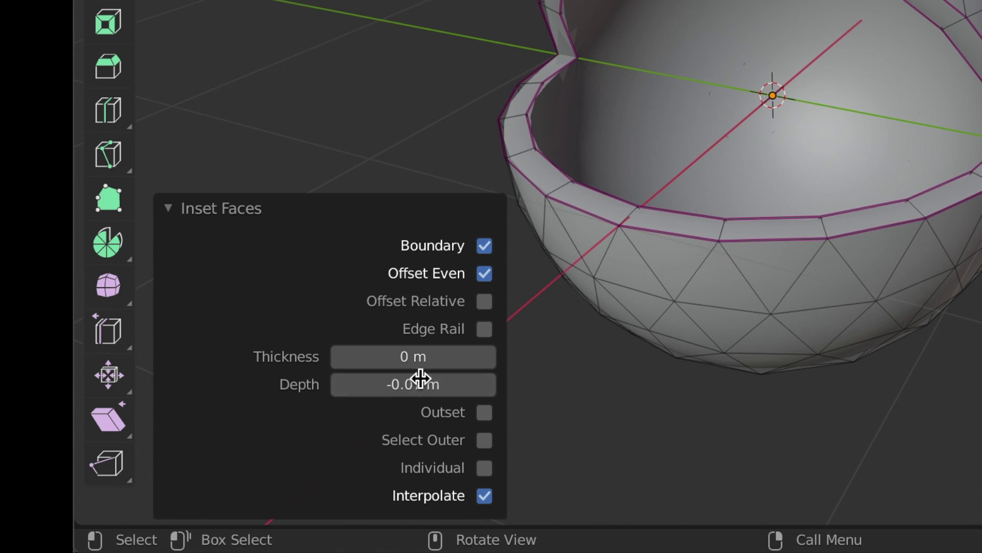
{"action": "middle_click", "coordinate": [465, 282]}
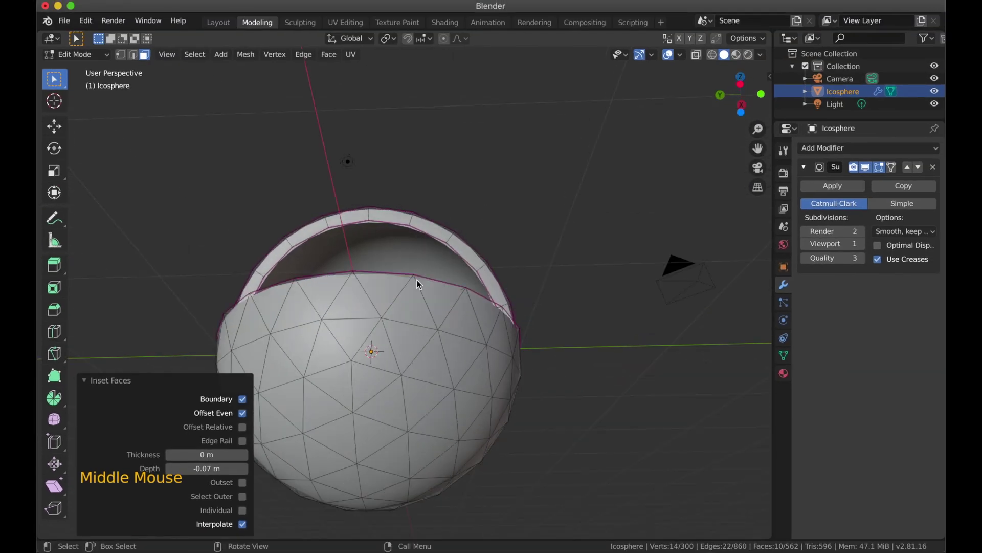
{"action": "middle_click", "coordinate": [467, 278]}
{"action": "scroll", "scroll_direction": "up", "scroll_amount": 3}
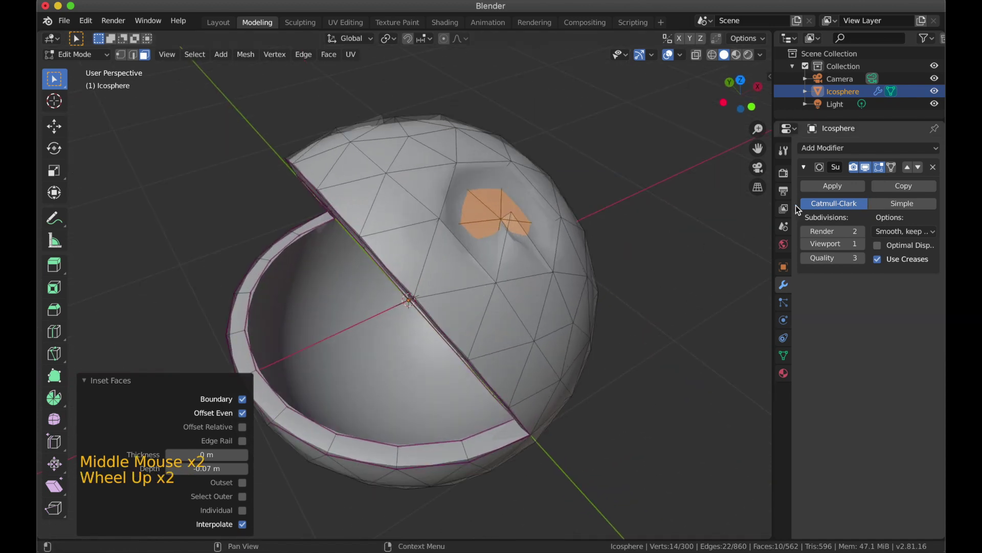
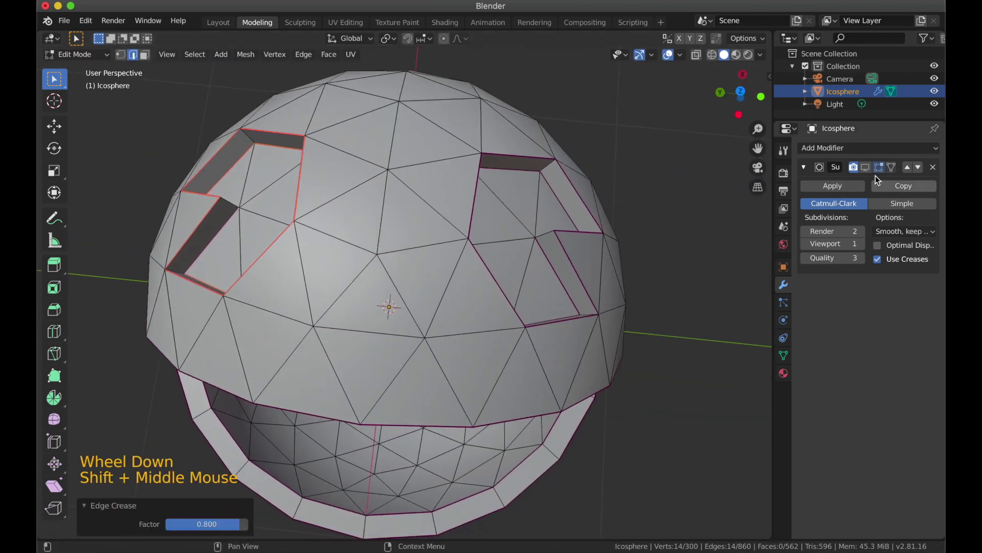
Preview the subdivision smoothing and orbit around to inspect the depth of both cut eye holes.
{"action": "left_click", "coordinate": [871, 173]}
{"action": "scroll", "scroll_direction": "down", "scroll_amount": 3}
{"action": "middle_click", "coordinate": [384, 254]}
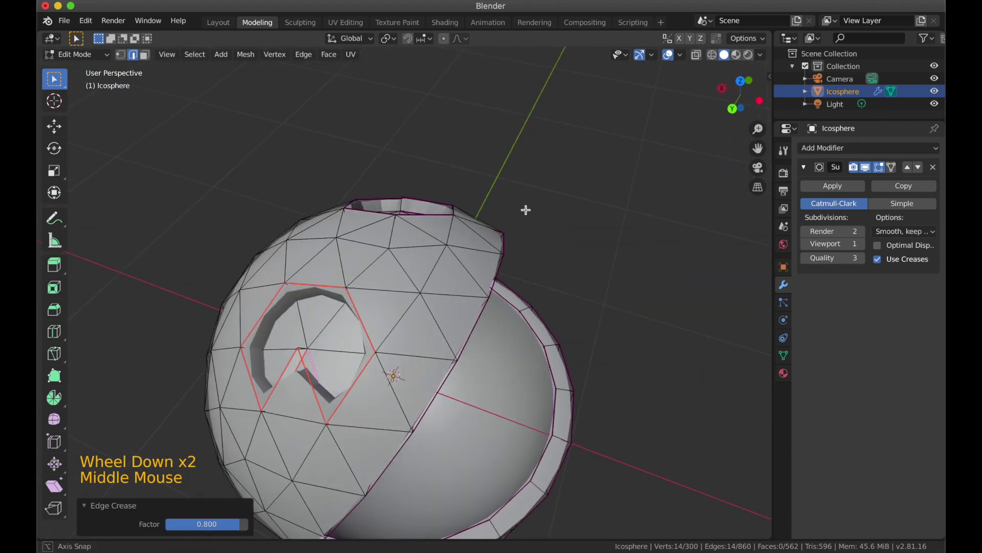
{"action": "scroll", "scroll_direction": "up", "scroll_amount": 3}
{"action": "middle_click", "coordinate": [317, 294]}
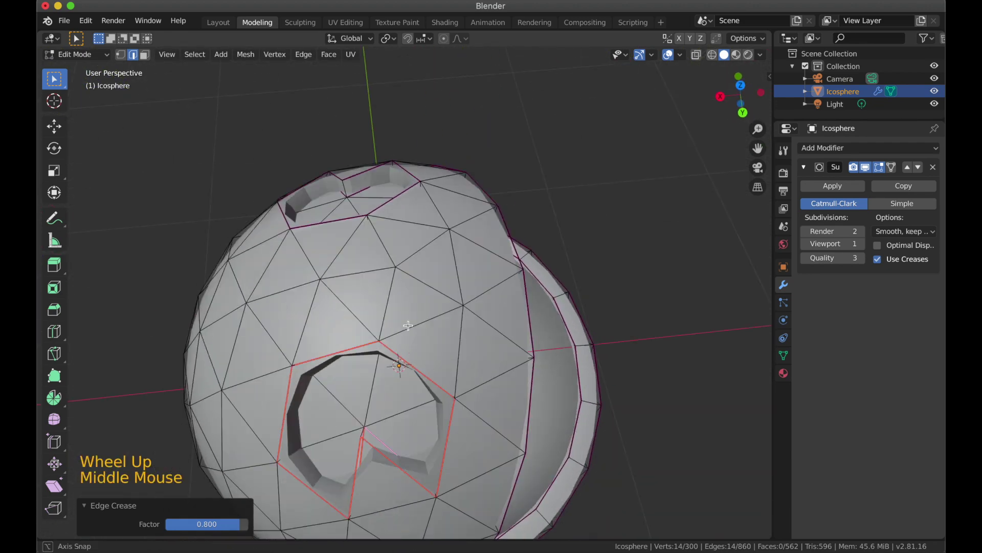
{"action": "scroll", "scroll_direction": "down", "scroll_amount": 3}
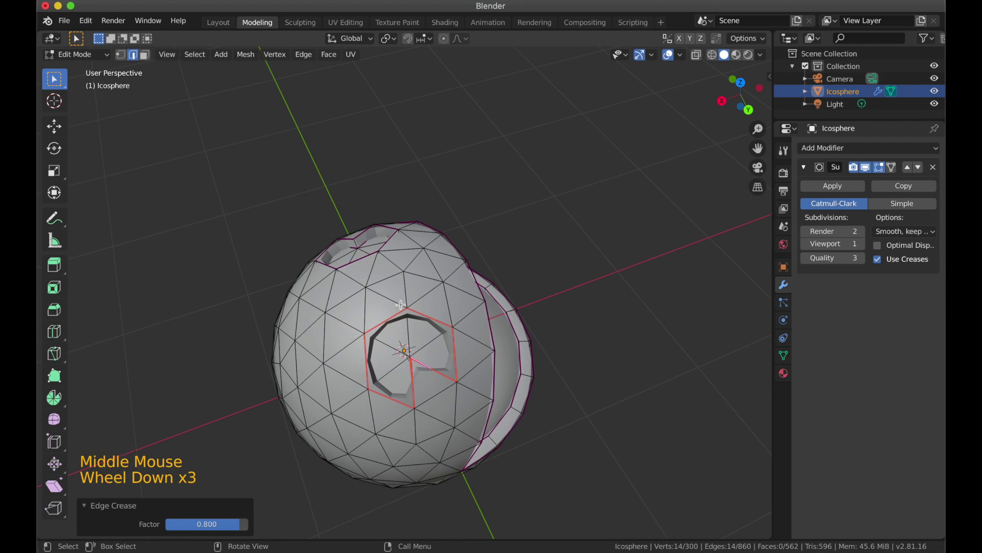
{"action": "middle_click", "coordinate": [380, 369]}
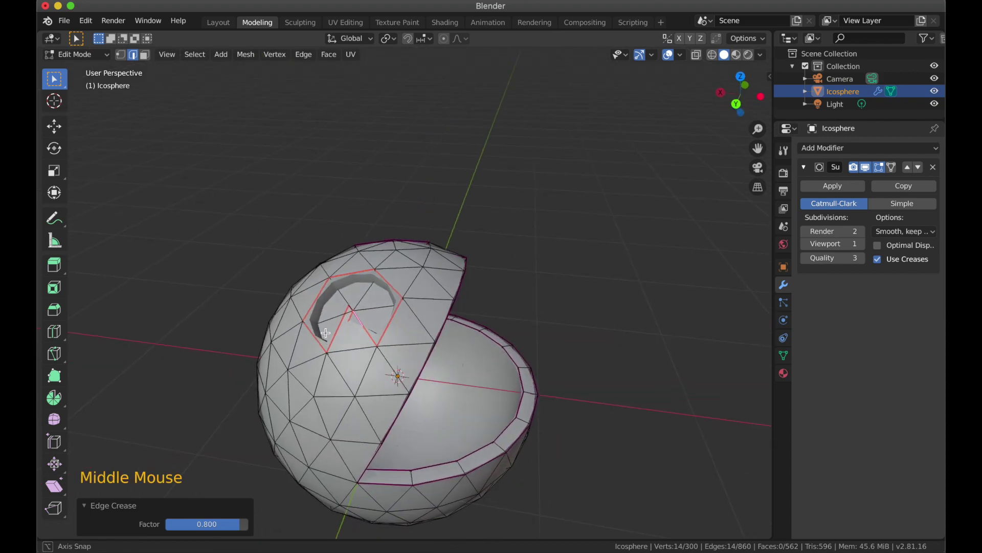
{"action": "scroll", "scroll_direction": "up", "scroll_amount": 3}
{"action": "middle_click", "coordinate": [347, 337]}
{"action": "scroll", "scroll_direction": "up", "scroll_amount": 3}
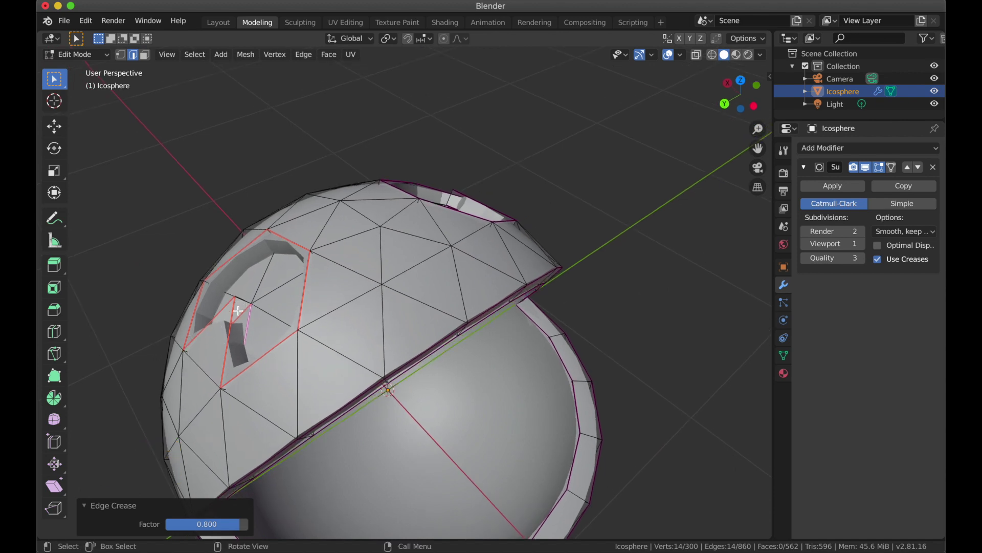
{"action": "middle_click", "coordinate": [347, 316]}
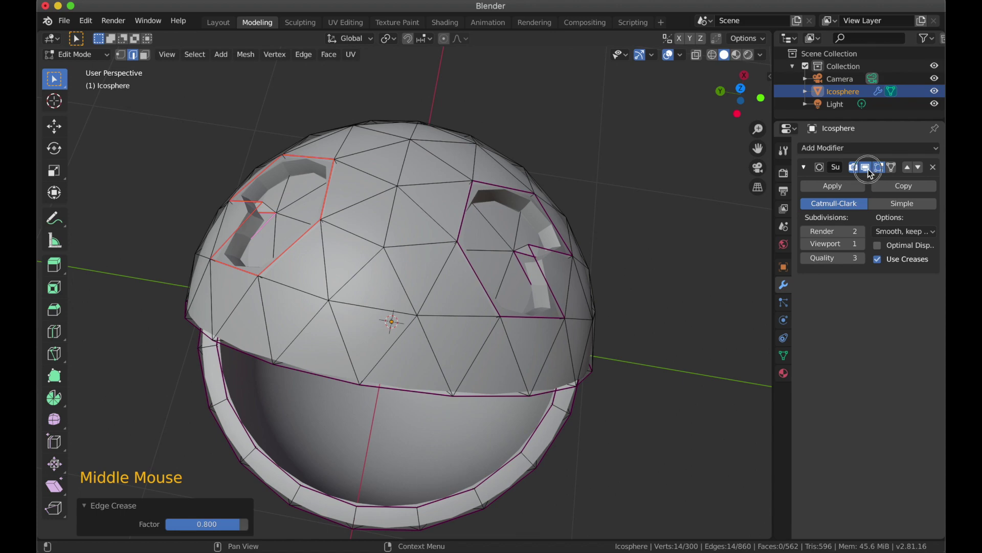
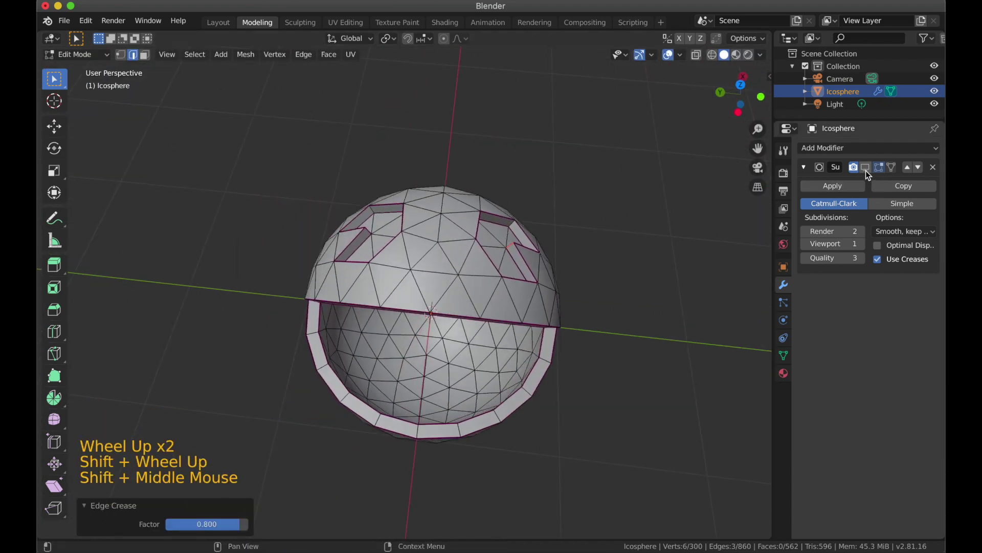
Re-enable the smoothing preview and view the Pac-Man shape in Object Mode.
{"action": "left_click", "coordinate": [527, 427]}
{"action": "scroll", "scroll_direction": "up", "scroll_amount": 3}
{"action": "key", "text": "Tab"}
{"action": "scroll", "scroll_direction": "down", "scroll_amount": 3}
{"action": "middle_click", "coordinate": [478, 412]}
{"action": "scroll", "scroll_direction": "down", "scroll_amount": 3}
{"action": "middle_click", "coordinate": [448, 371]}
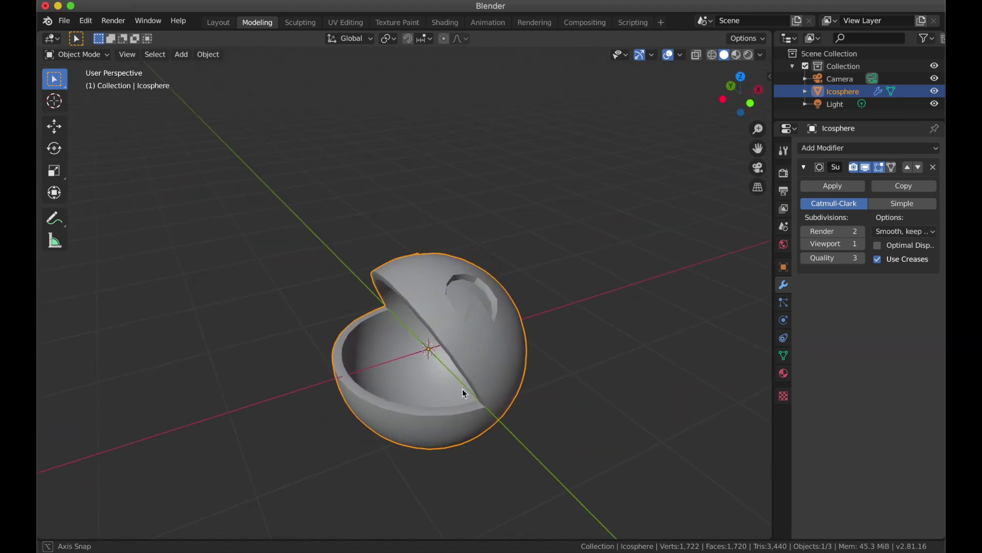
{"action": "scroll", "scroll_direction": "down", "scroll_amount": 3}
{"action": "scroll", "scroll_direction": "down", "scroll_amount": 3}
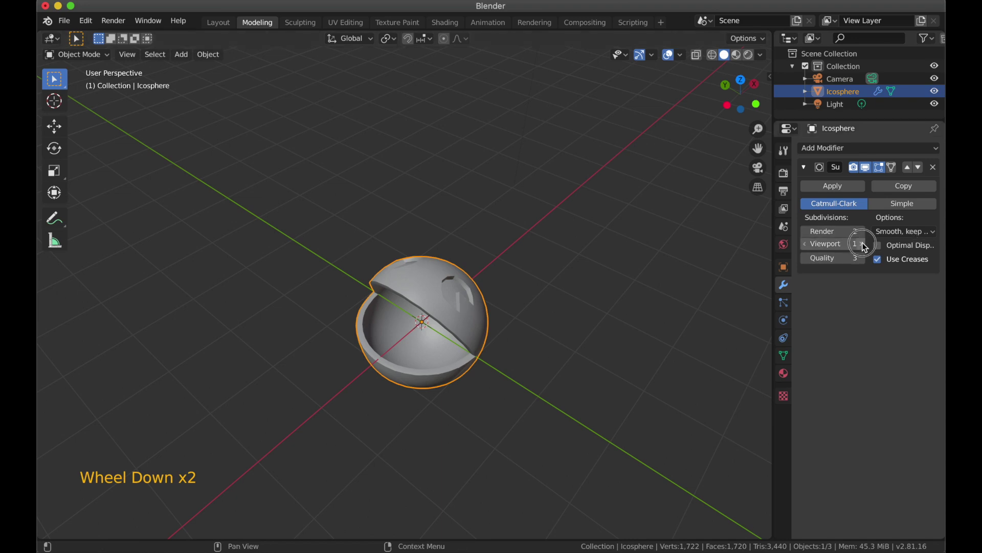
Raise the Subdivision modifier's viewport level to 2 and check the result.
{"action": "left_click", "coordinate": [865, 248]}
{"action": "middle_click", "coordinate": [591, 376]}
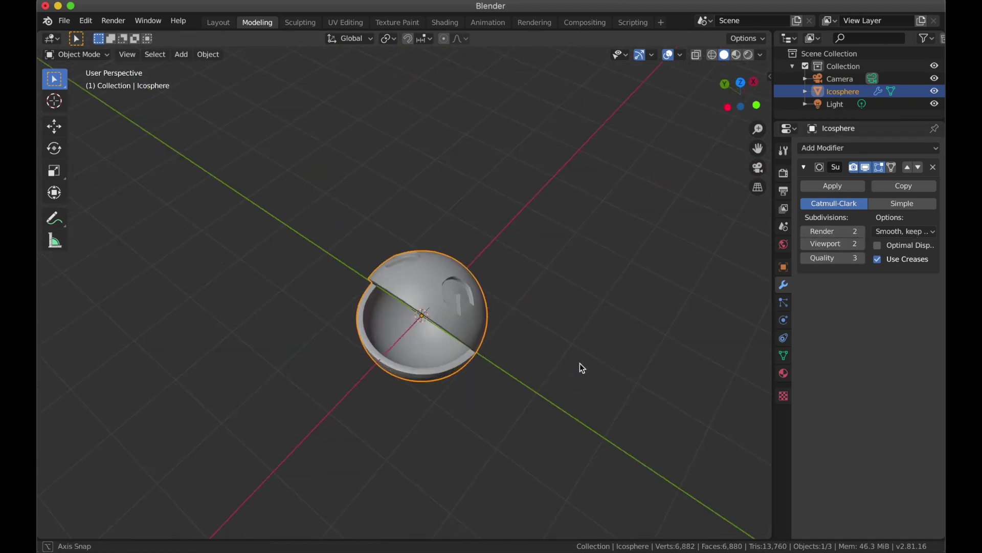
{"action": "scroll", "scroll_direction": "up", "scroll_amount": 3}
{"action": "scroll", "scroll_direction": "up", "scroll_amount": 3}
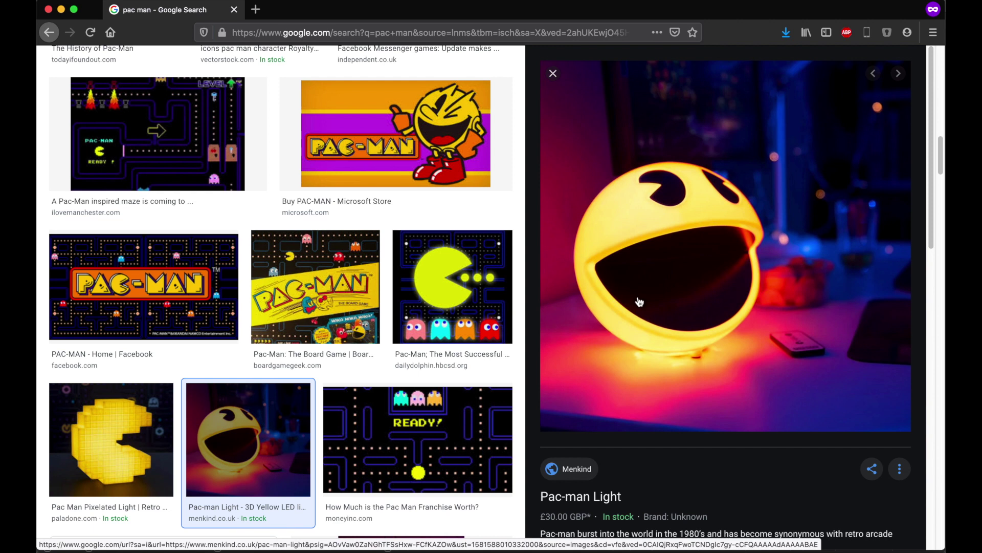
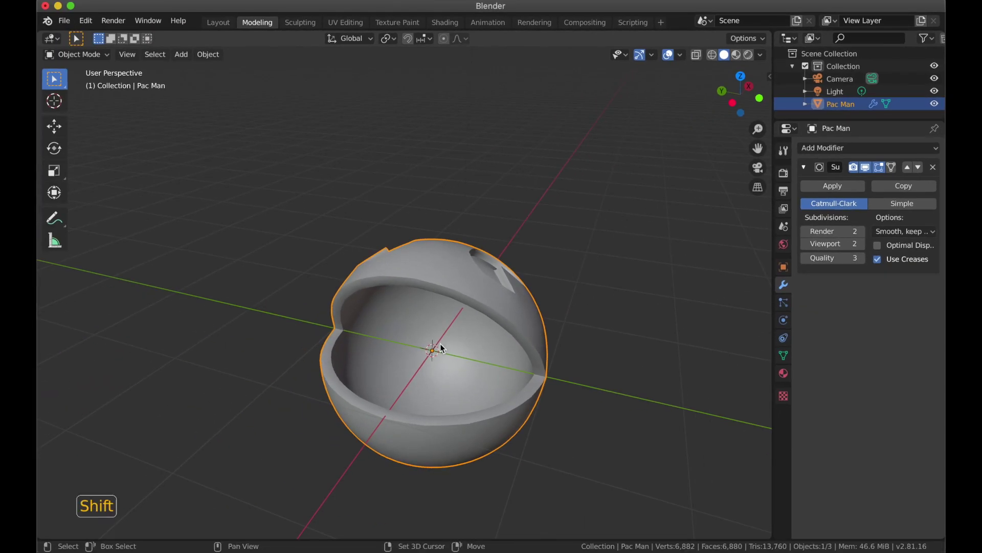
Select the Pac Man object and enter Edit Mode looking into the mouth.
{"action": "key", "text": "shift+a"}
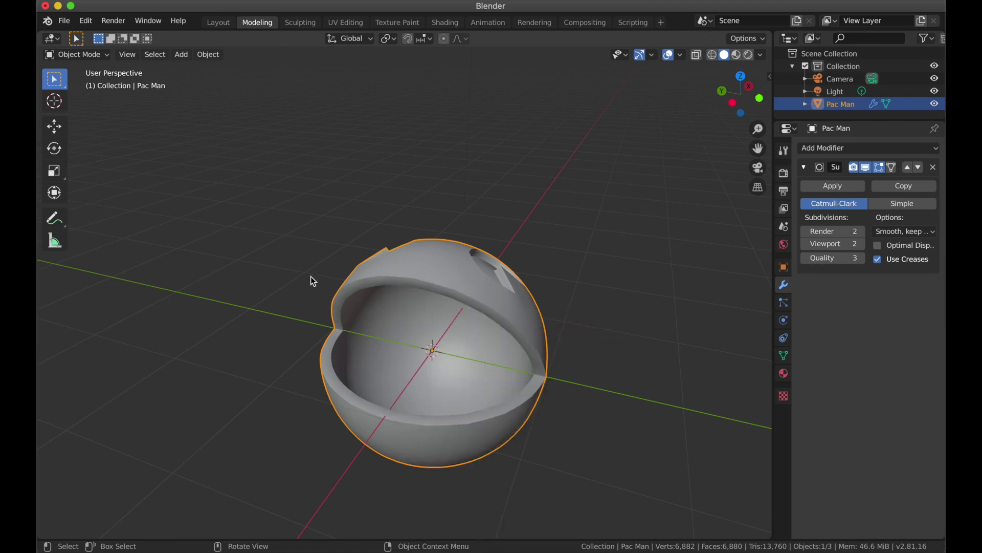
{"action": "left_click", "coordinate": [455, 287]}
{"action": "key", "text": "Tab"}
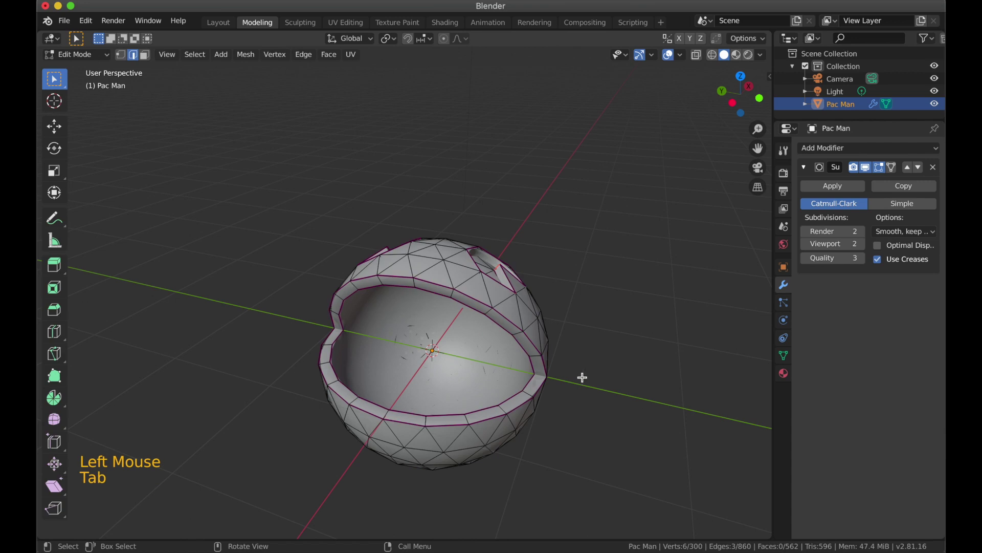
{"action": "middle_click", "coordinate": [561, 337]}
{"action": "scroll", "scroll_direction": "up", "scroll_amount": 3}
{"action": "middle_click", "coordinate": [510, 394]}
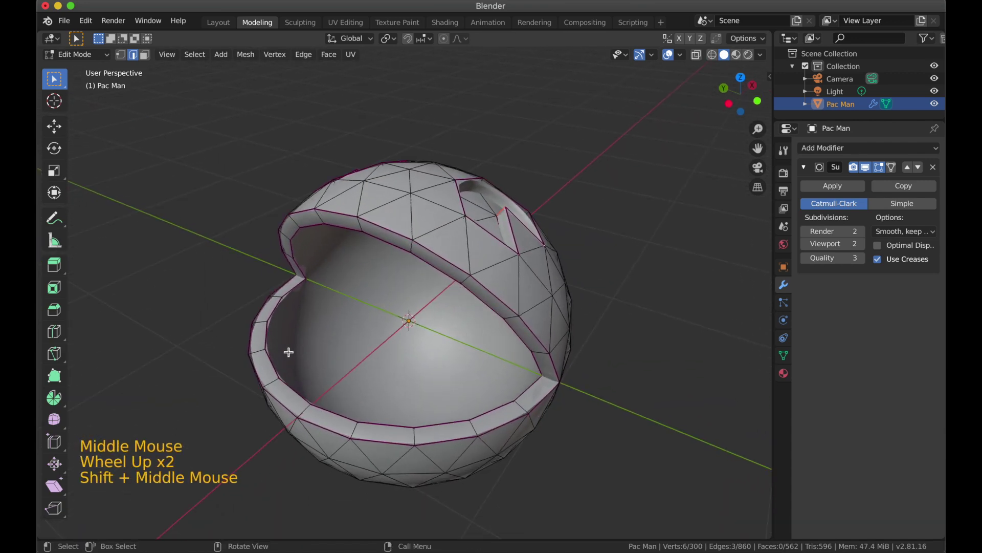
Select the inner sphere and hide the outer shell so only it remains visible.
{"action": "key", "text": "shift+a"}
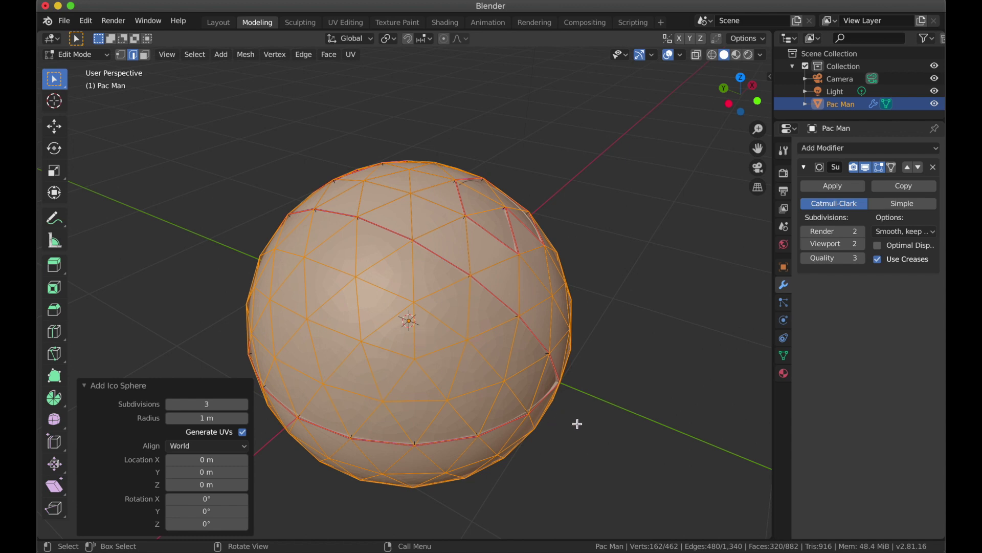
{"action": "key", "text": "s"}
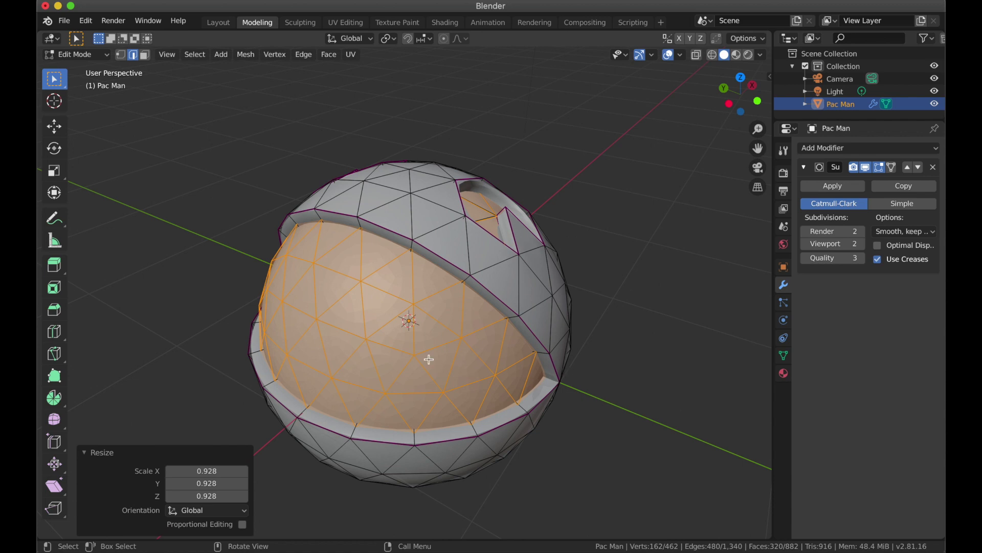
{"action": "key", "text": "shift+h"}
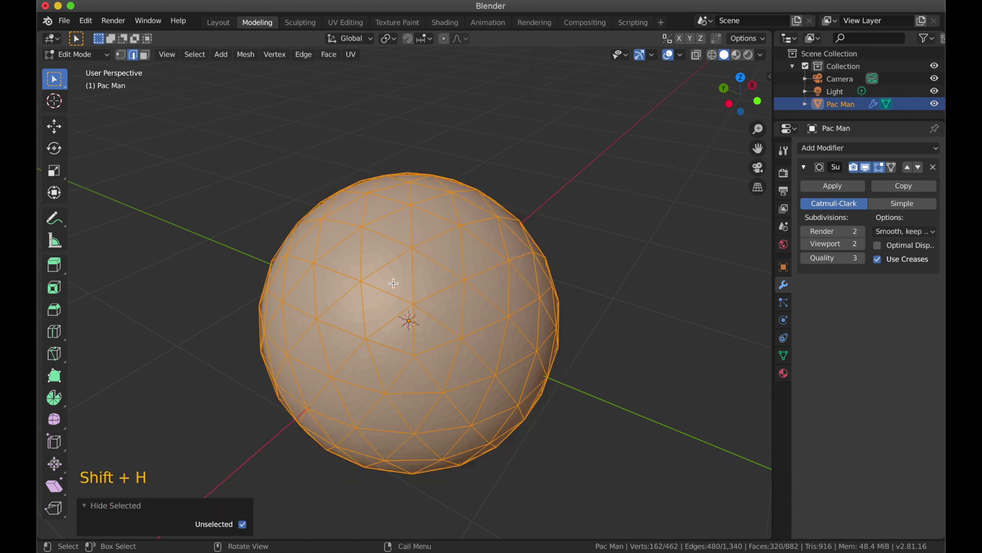
{"action": "scroll", "scroll_direction": "down", "scroll_amount": 3}
{"action": "middle_click", "coordinate": [434, 355]}
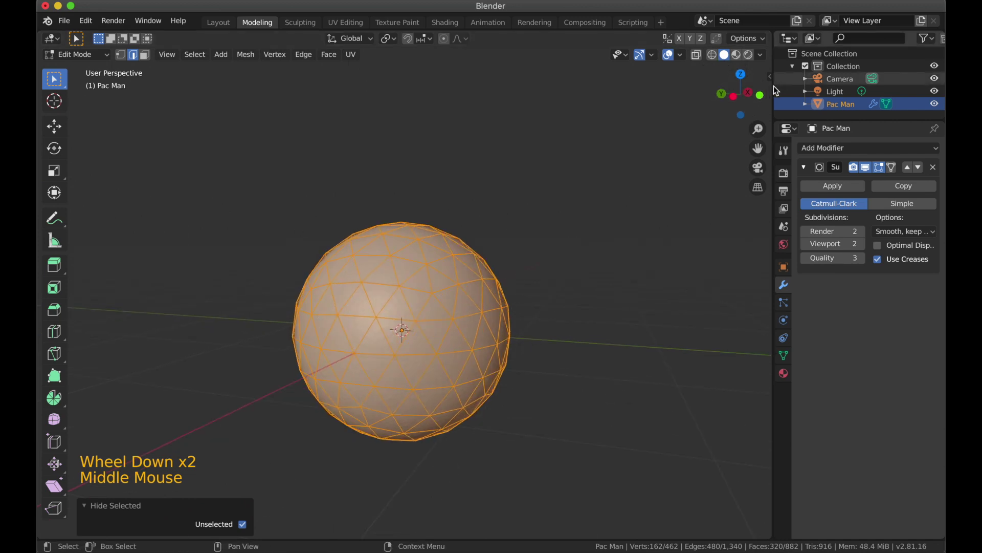
In side view with X-ray, select and delete the upper half of the inner sphere's faces.
{"action": "left_click", "coordinate": [735, 94]}
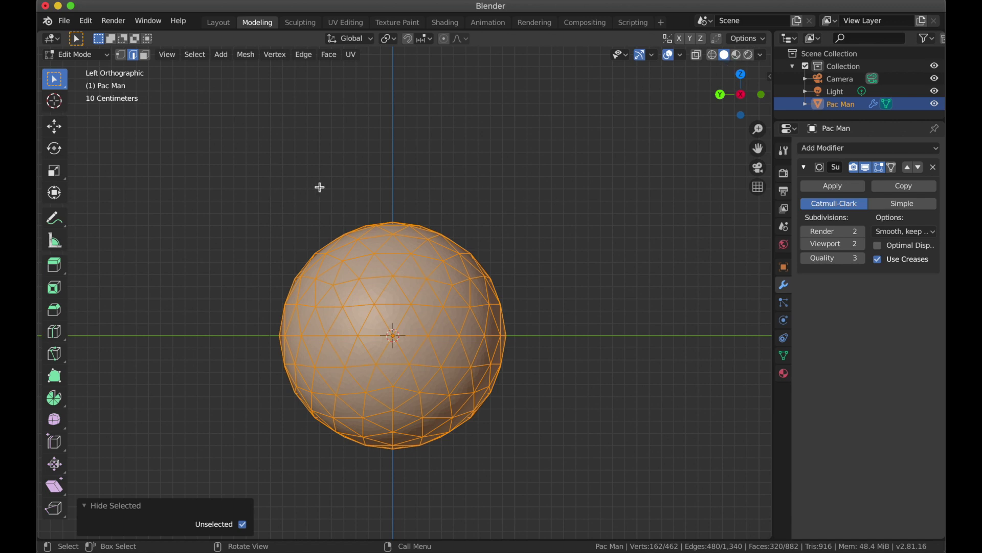
{"action": "key", "text": "3"}
{"action": "left_click", "coordinate": [251, 190]}
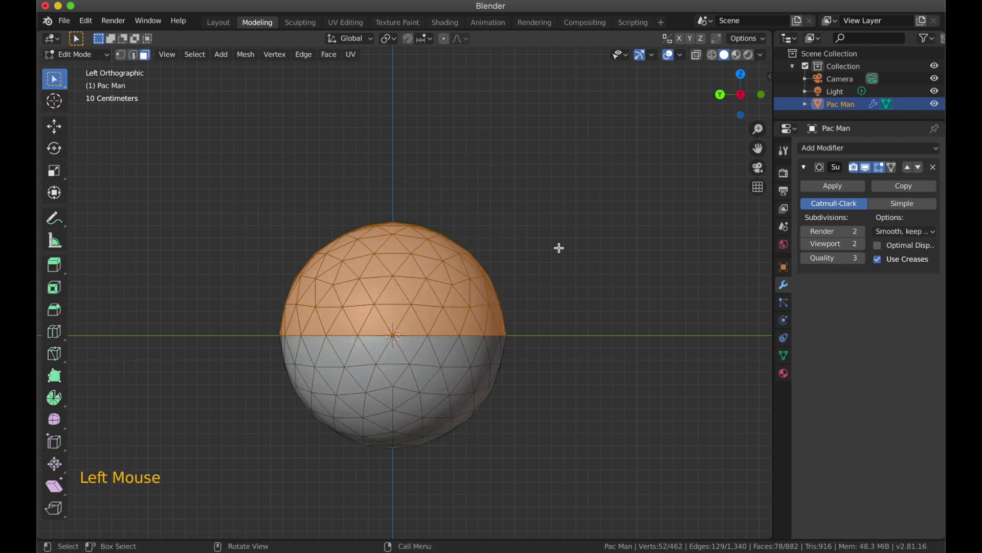
{"action": "key", "text": "z"}
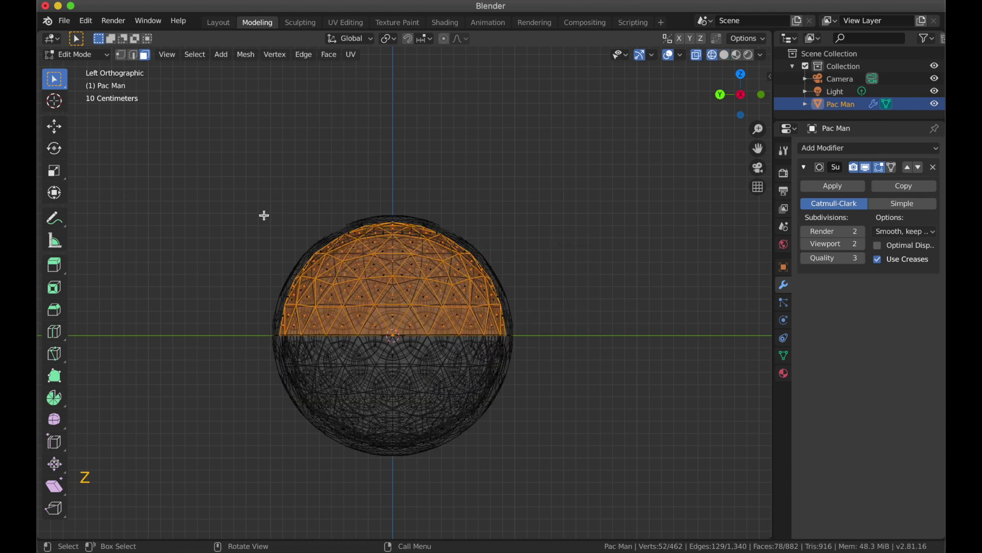
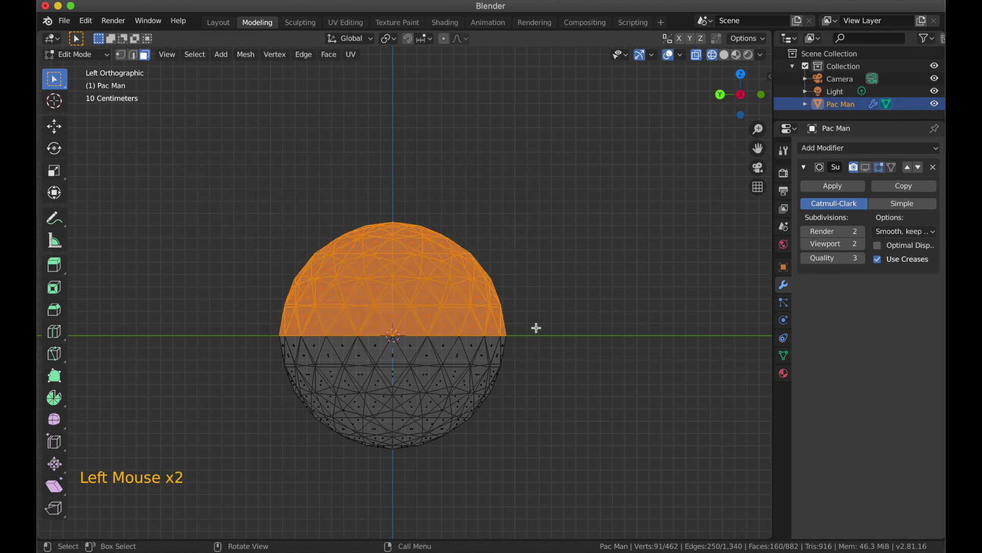
{"action": "key", "text": "x"}
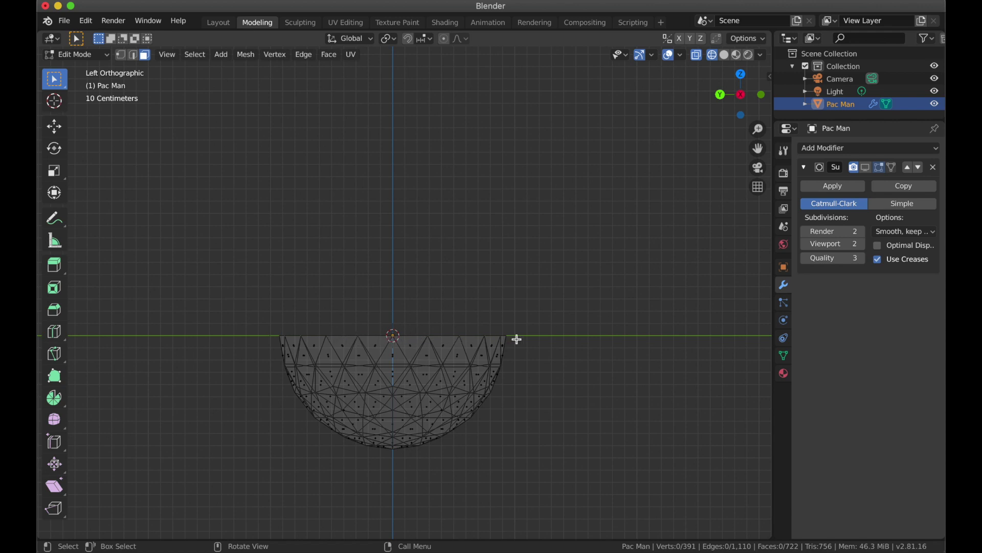
Orbit to view the remaining lower hemisphere as an open bowl.
{"action": "middle_click", "coordinate": [387, 342]}
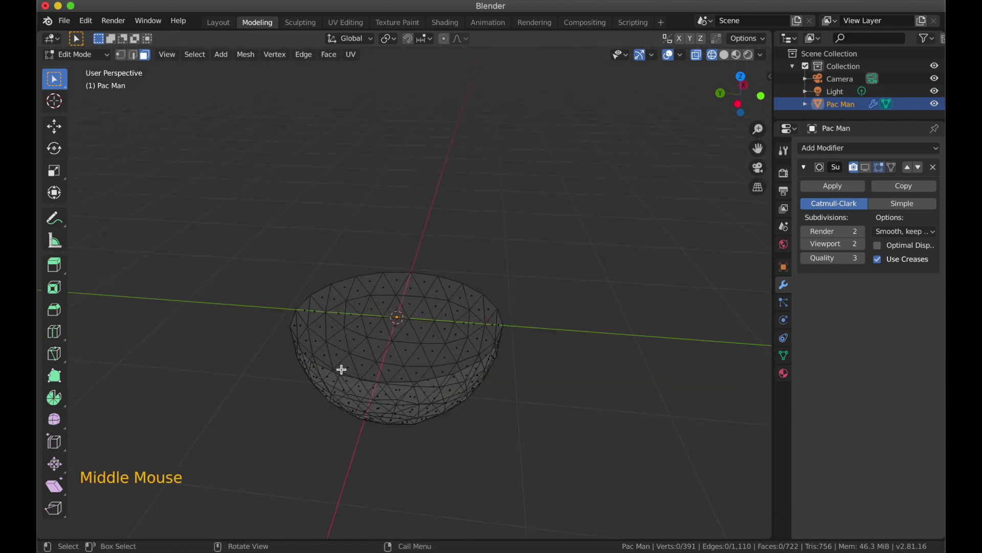
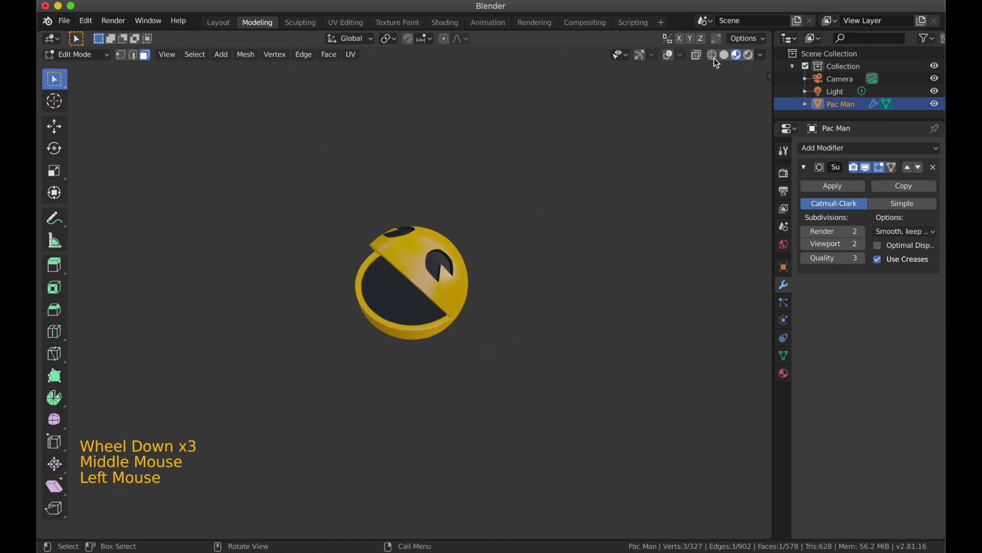
Switch to Solid shading and select the whole connected upper jaw of Pac-Man.
{"action": "left_click", "coordinate": [729, 60]}
{"action": "middle_click", "coordinate": [476, 268]}
{"action": "scroll", "scroll_direction": "up", "scroll_amount": 3}
{"action": "middle_click", "coordinate": [422, 344]}
{"action": "left_click", "coordinate": [430, 256]}
{"action": "left_click", "coordinate": [678, 56]}
{"action": "left_click", "coordinate": [662, 59]}
{"action": "left_click", "coordinate": [640, 60]}
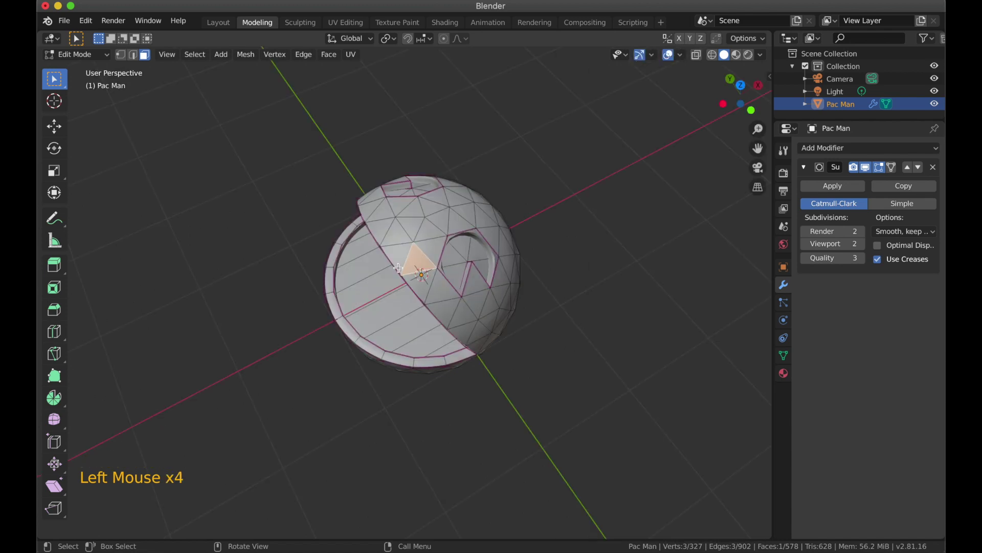
{"action": "key", "text": "Tab"}
{"action": "key", "text": "Tab"}
Rotate the upper jaw about the Y axis around its hinge to open the mouth.
{"action": "key", "text": "a"}
{"action": "middle_click", "coordinate": [430, 321]}
{"action": "key", "text": "r"}
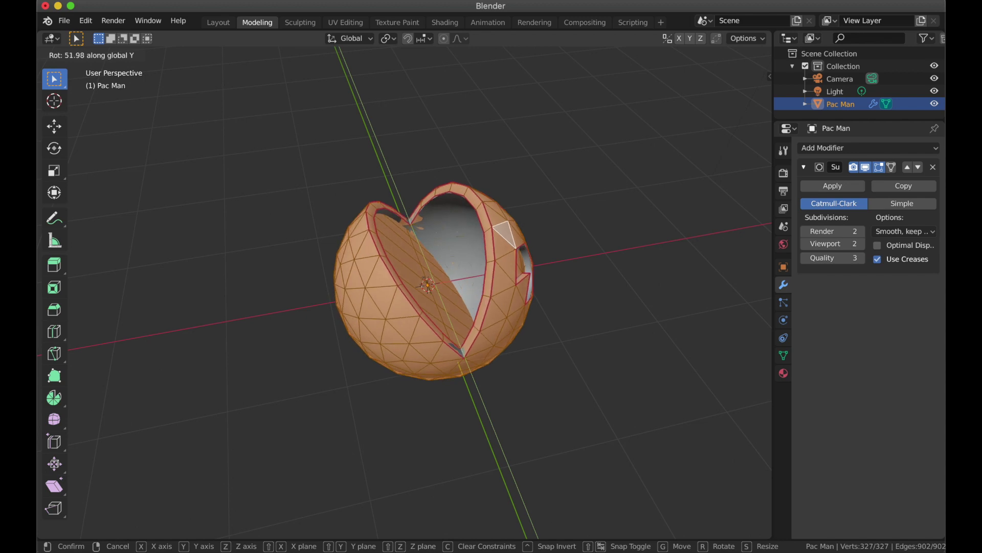
{"action": "key", "text": "r"}
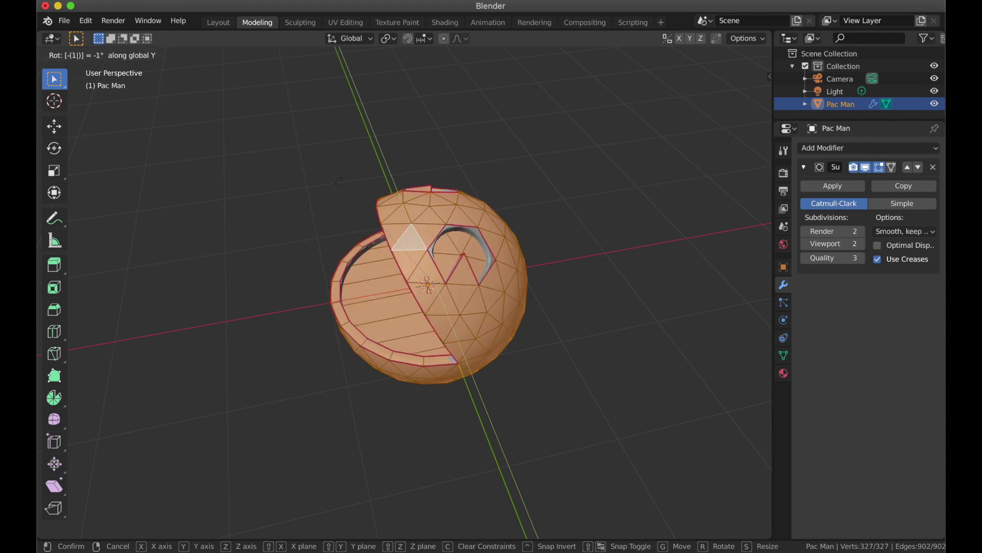
{"action": "scroll", "scroll_direction": "down", "scroll_amount": 3}
{"action": "middle_click", "coordinate": [415, 274]}
{"action": "scroll", "scroll_direction": "up", "scroll_amount": 3}
Return to Object Mode and show Pac-Man in Material Preview with its yellow and black colours.
{"action": "key", "text": "Tab"}
{"action": "left_click", "coordinate": [612, 316]}
{"action": "scroll", "scroll_direction": "up", "scroll_amount": 3}
{"action": "middle_click", "coordinate": [548, 360]}
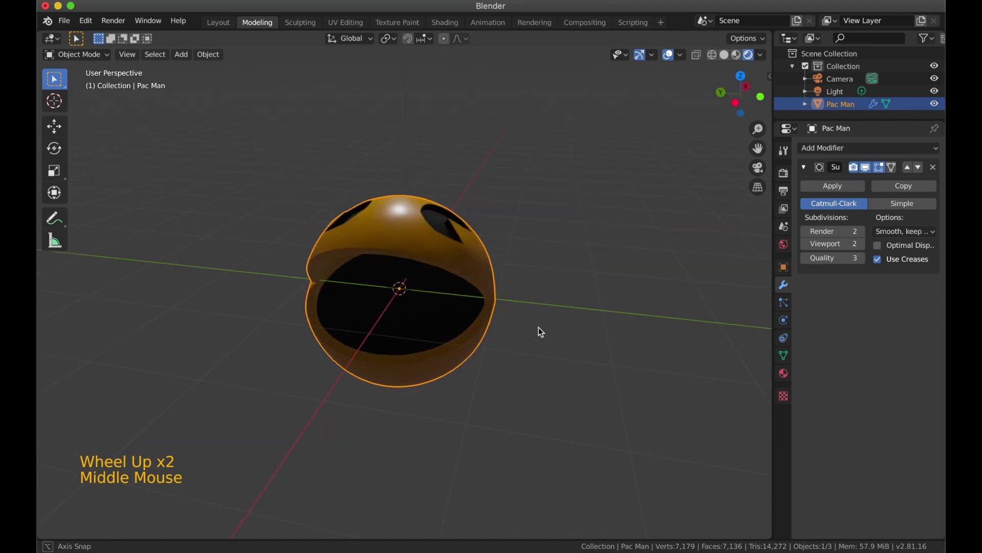
{"action": "scroll", "scroll_direction": "down", "scroll_amount": 3}
{"action": "middle_click", "coordinate": [485, 315]}
Hide the viewport grid, axes and object outline so Pac-Man displays on its own.
{"action": "left_click", "coordinate": [669, 62]}
{"action": "left_click", "coordinate": [644, 61]}
{"action": "scroll", "scroll_direction": "up", "scroll_amount": 3}
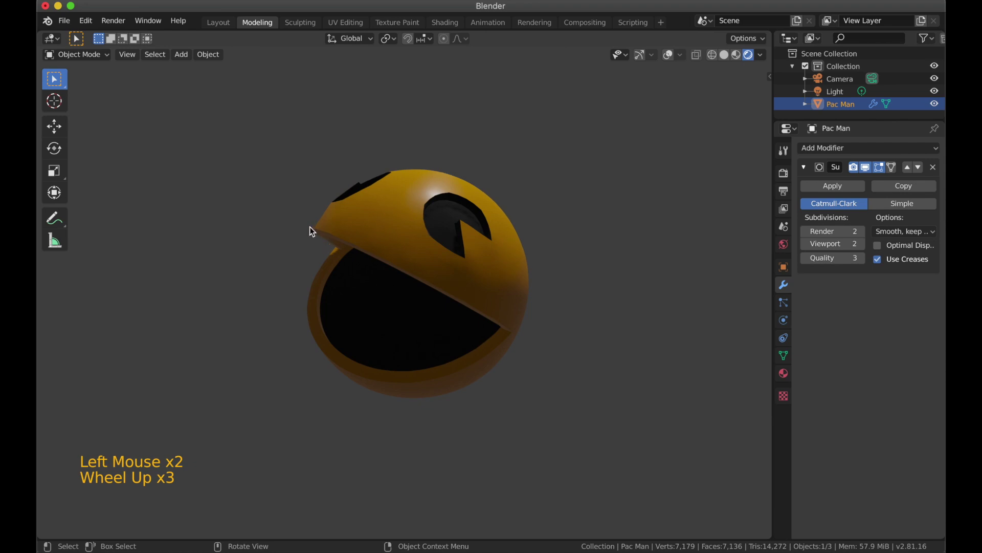